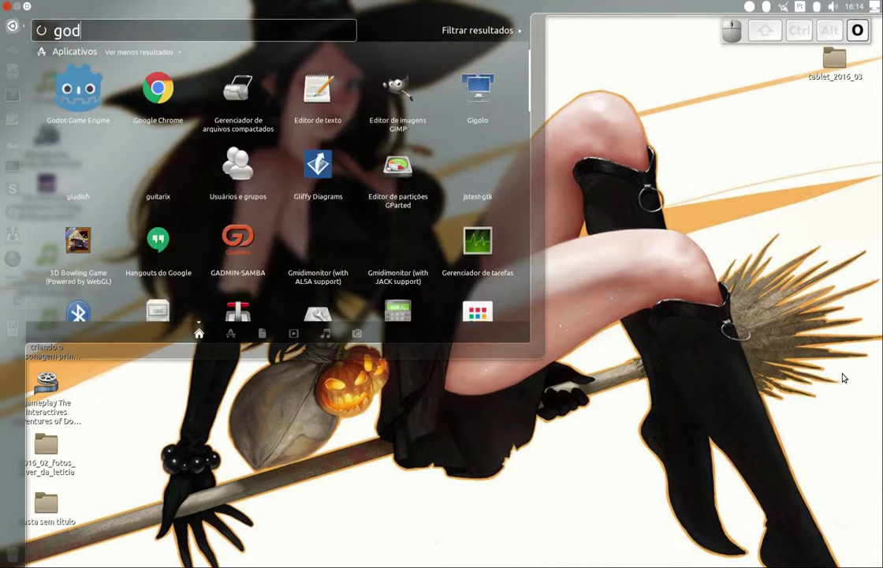
# Launch Godot from the Ubuntu launcher and open Wild Witch Project for editing from the Project Manager.
pyautogui.press('Down')
pyautogui.press('Return')
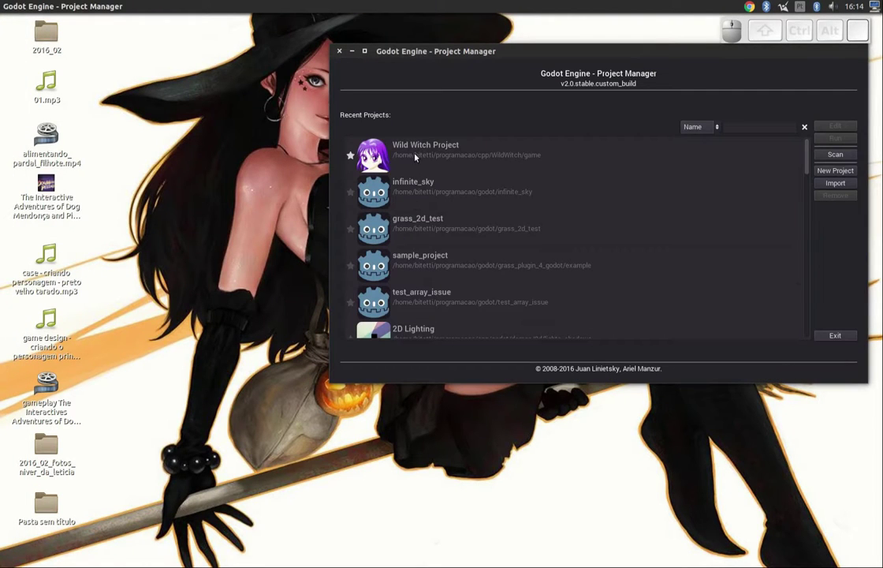
pyautogui.click(417, 159)
pyautogui.moveTo(475, 189); pyautogui.dragTo(833, 127)
pyautogui.click(833, 127)
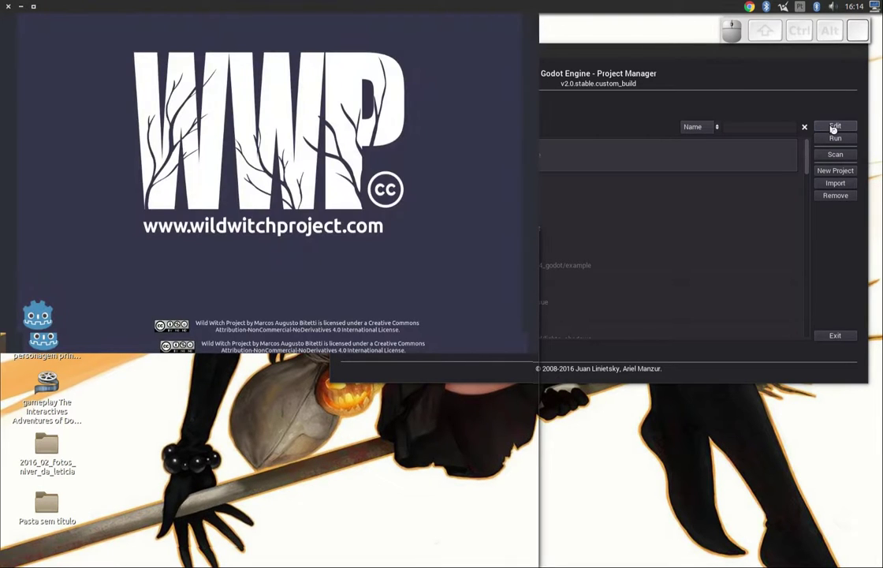
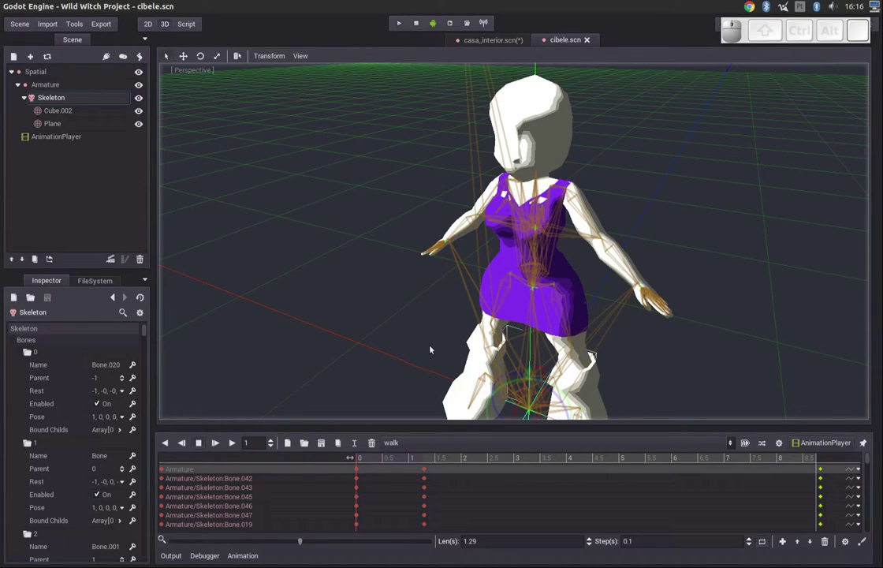
pyautogui.press('alt+Tab')
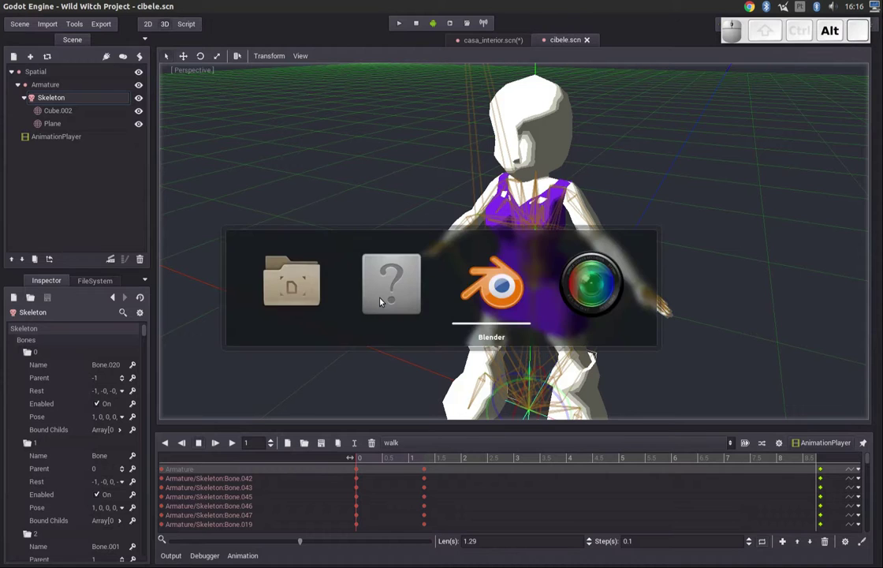
pyautogui.rightClick(451, 269)
pyautogui.moveTo(490, 283); pyautogui.dragTo(616, 331)
pyautogui.click(761, 352)
pyautogui.moveTo(382, 381); pyautogui.dragTo(415, 298)
pyautogui.moveTo(395, 298); pyautogui.dragTo(447, 298)
pyautogui.moveTo(401, 359); pyautogui.dragTo(486, 233)
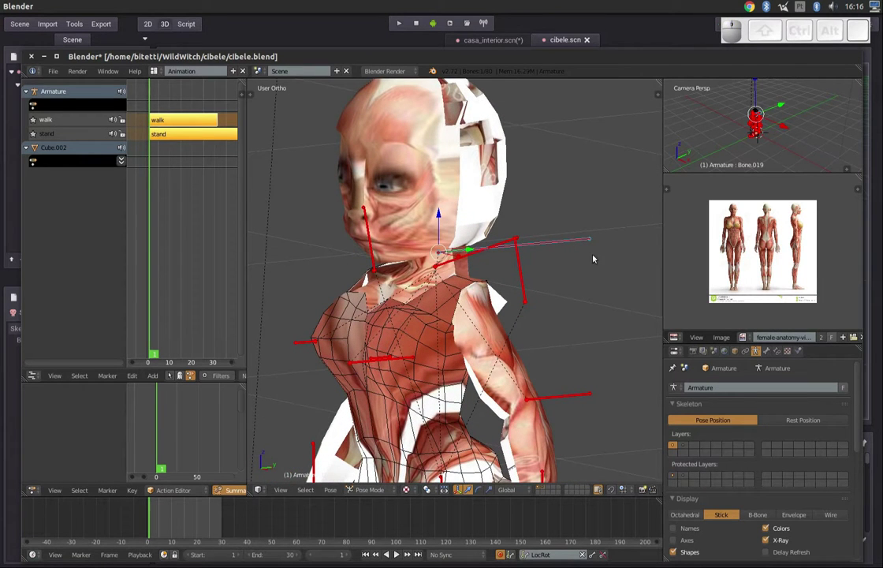
pyautogui.click(691, 448)
pyautogui.rightClick(486, 232)
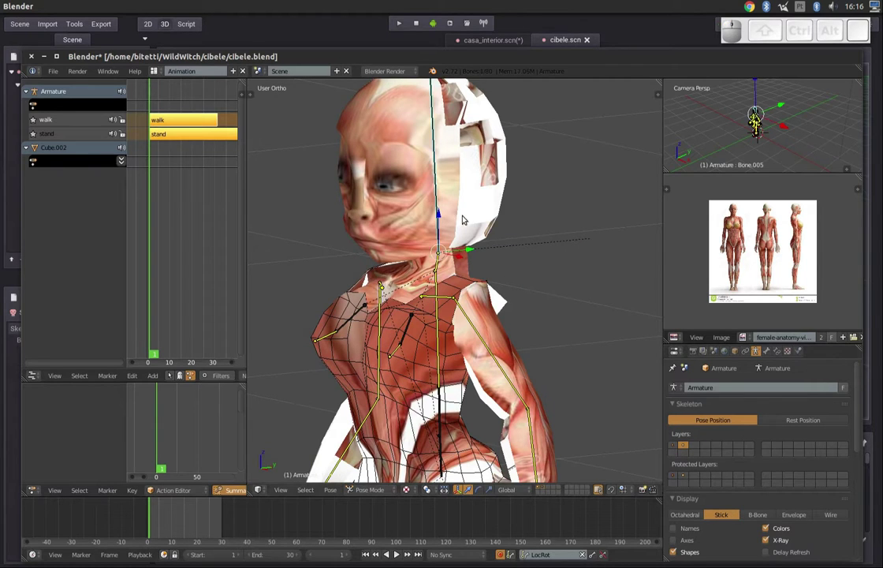
pyautogui.moveTo(486, 232); pyautogui.dragTo(497, 282)
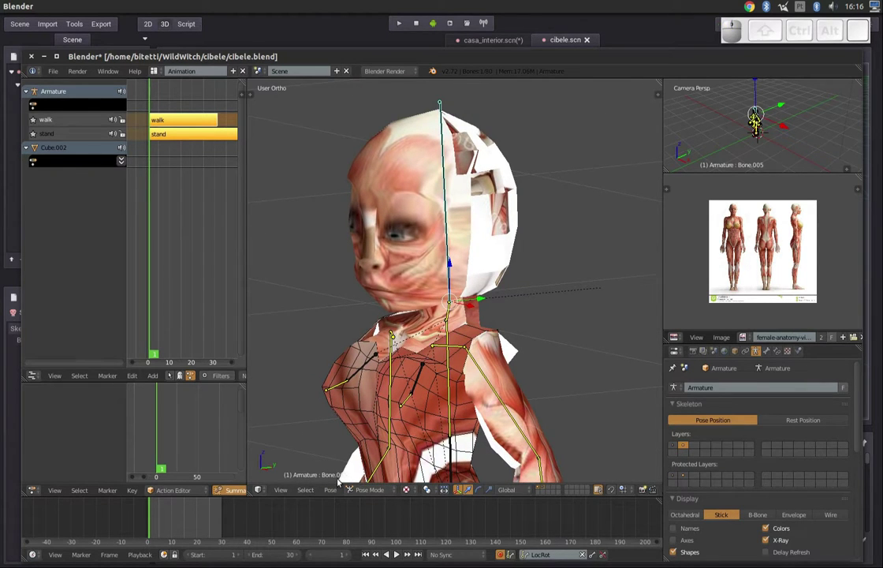
pyautogui.moveTo(497, 282); pyautogui.dragTo(536, 291)
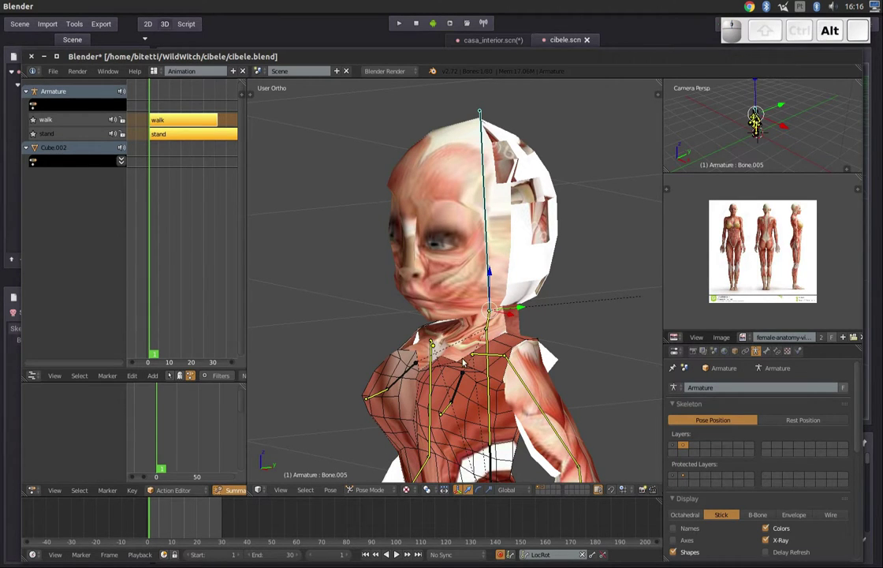
pyautogui.press('alt+Tab')
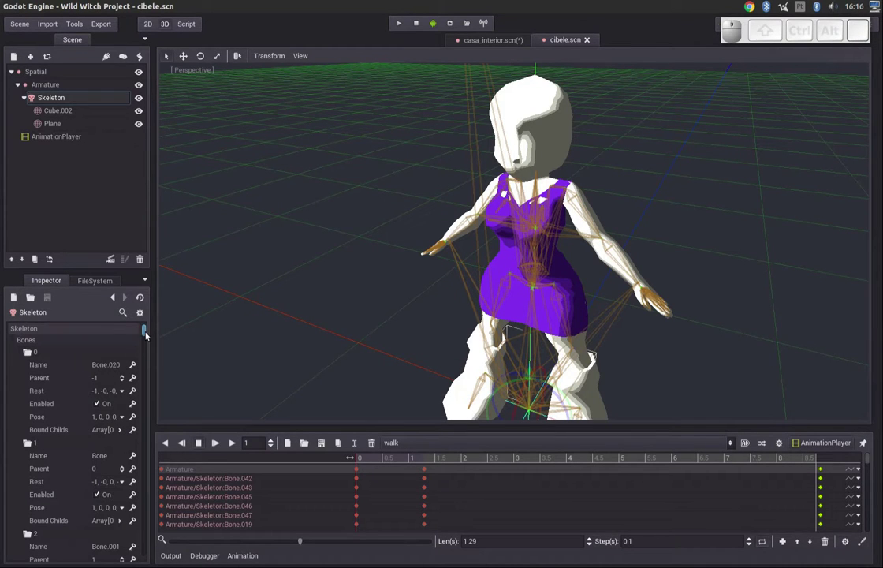
pyautogui.moveTo(149, 333); pyautogui.dragTo(140, 376)
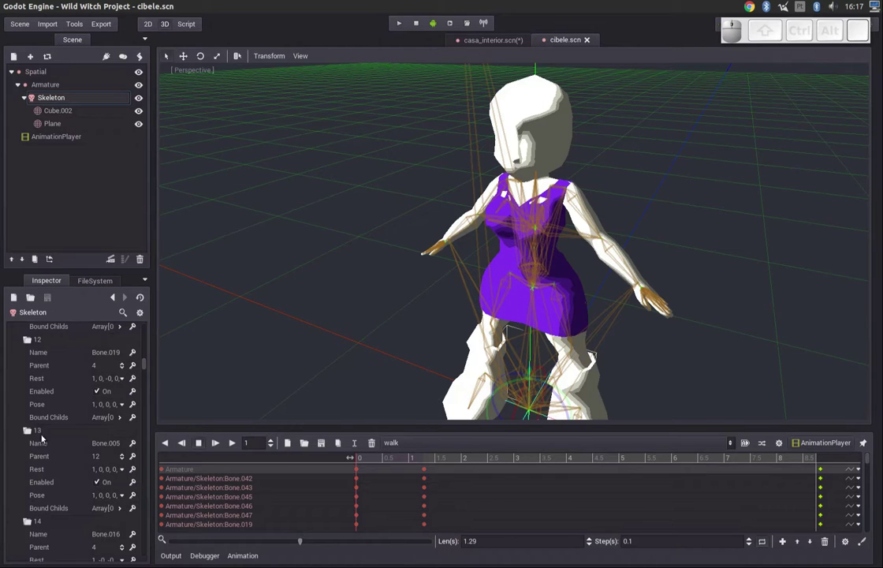
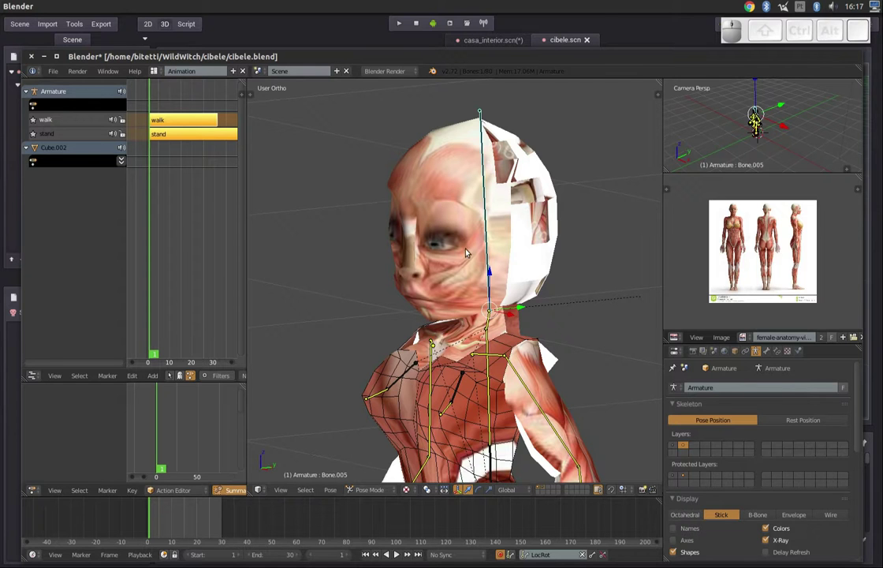
pyautogui.moveTo(536, 291); pyautogui.dragTo(489, 250)
pyautogui.press('alt+Tab')
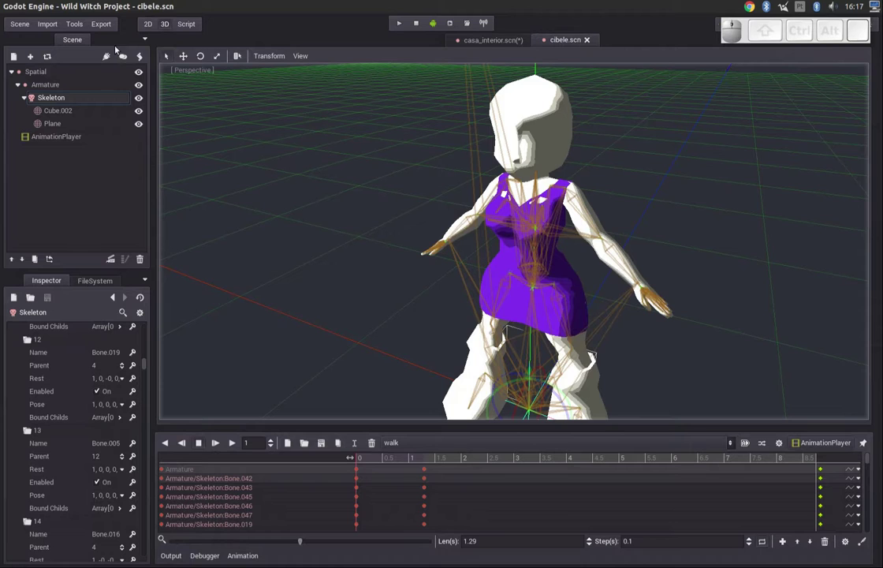
# Show mainchar.gd's BONE_HEAD = 13 and BONE_HEAD_ORIGIN constants, then switch to Blender's head bone.
pyautogui.click(187, 26)
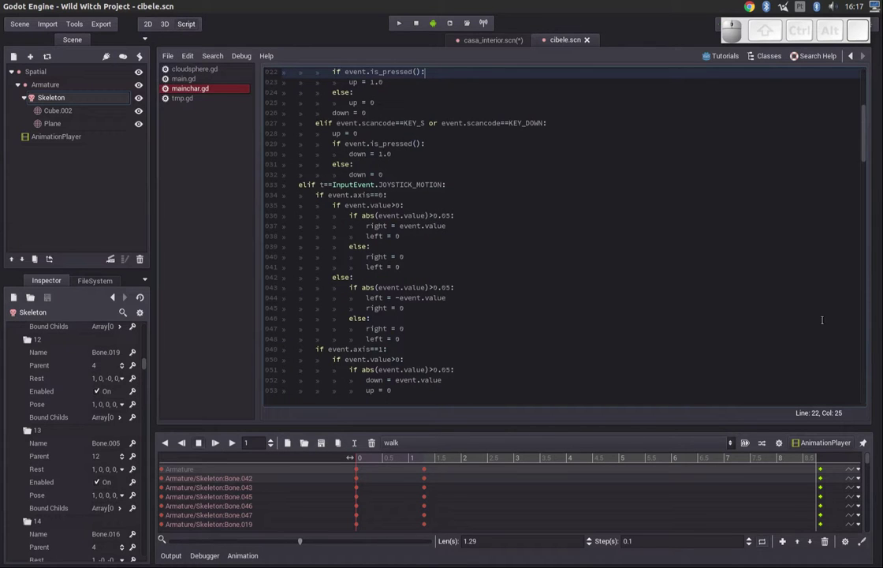
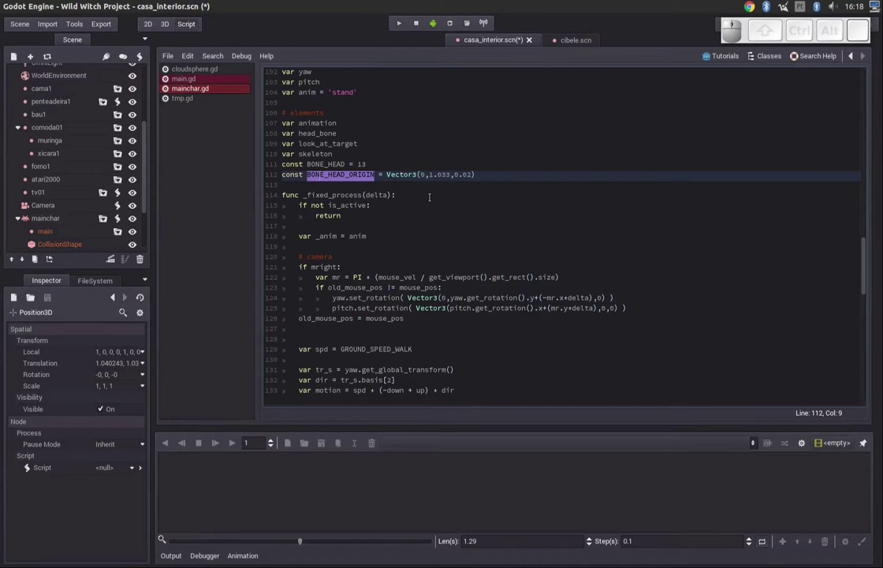
pyautogui.press('alt+Tab')
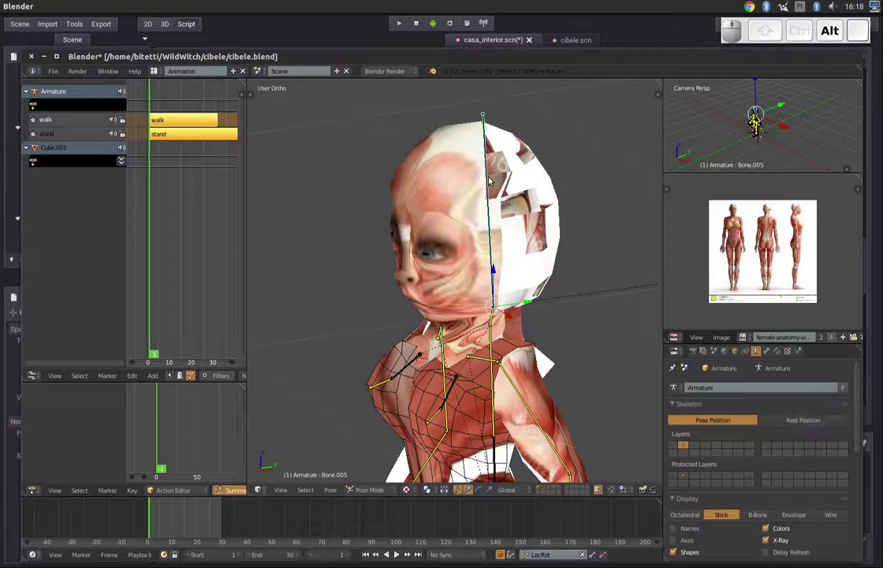
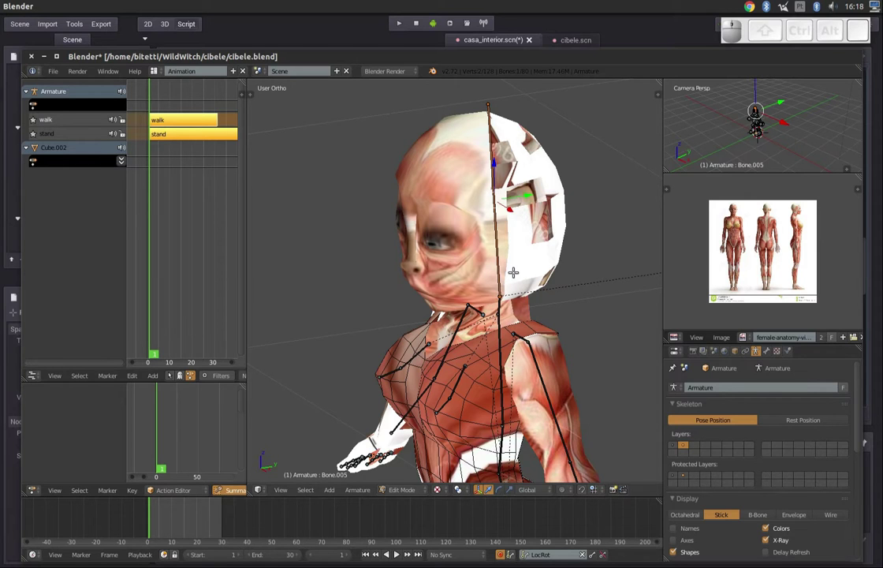
# Reveal the head bone's Head X/Y/Z values 0, 0.020, 1.033 in Blender's Transform panel, then return to Godot.
pyautogui.press('n')
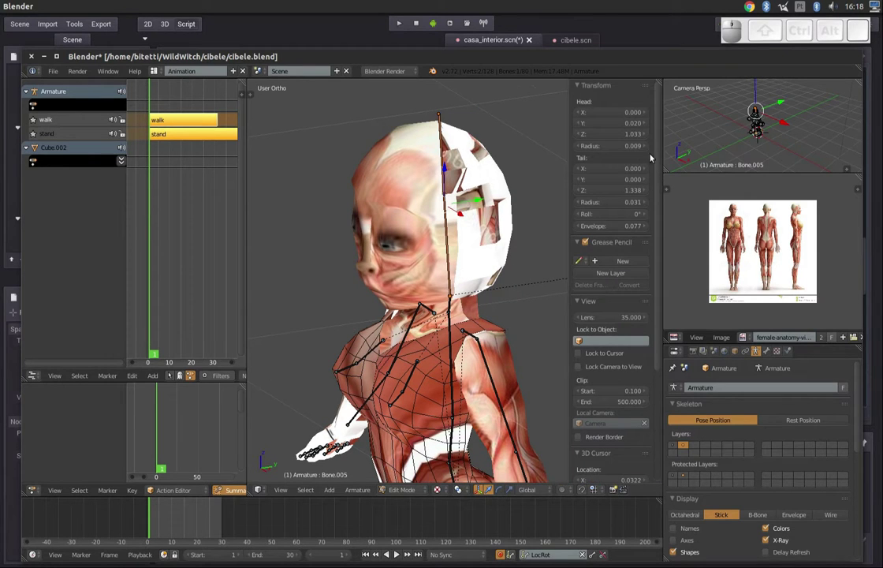
pyautogui.moveTo(658, 155); pyautogui.dragTo(650, 137)
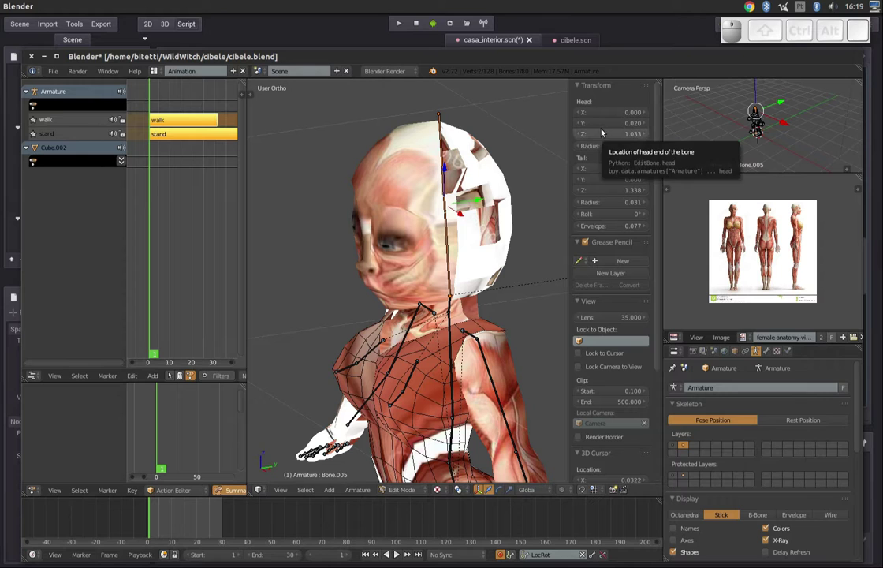
pyautogui.press('alt+Tab')
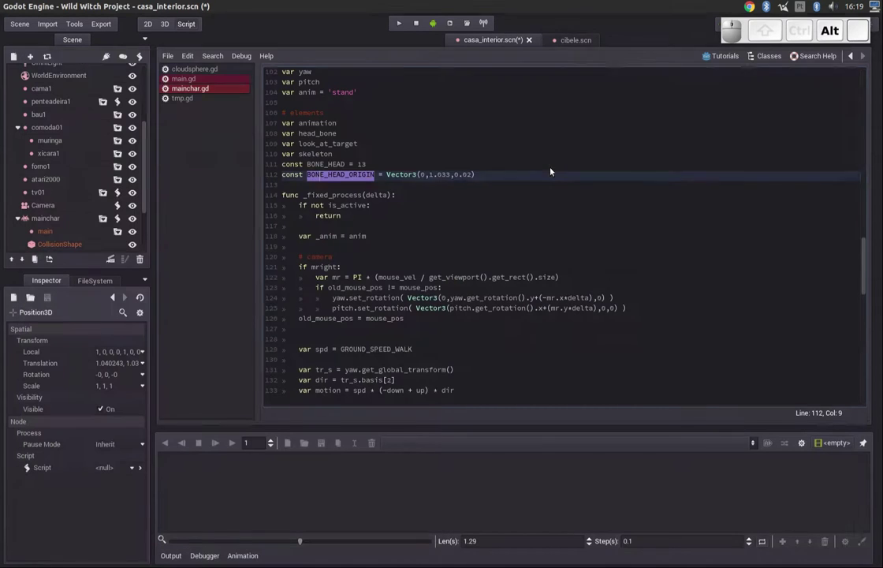
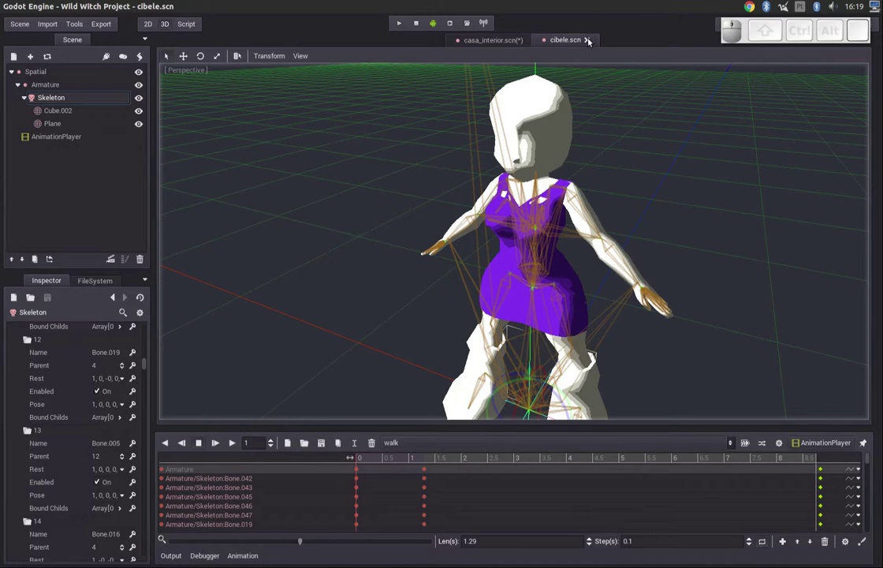
# Close the cibele scene tab to return to the mainchar.gd script.
pyautogui.click(589, 42)
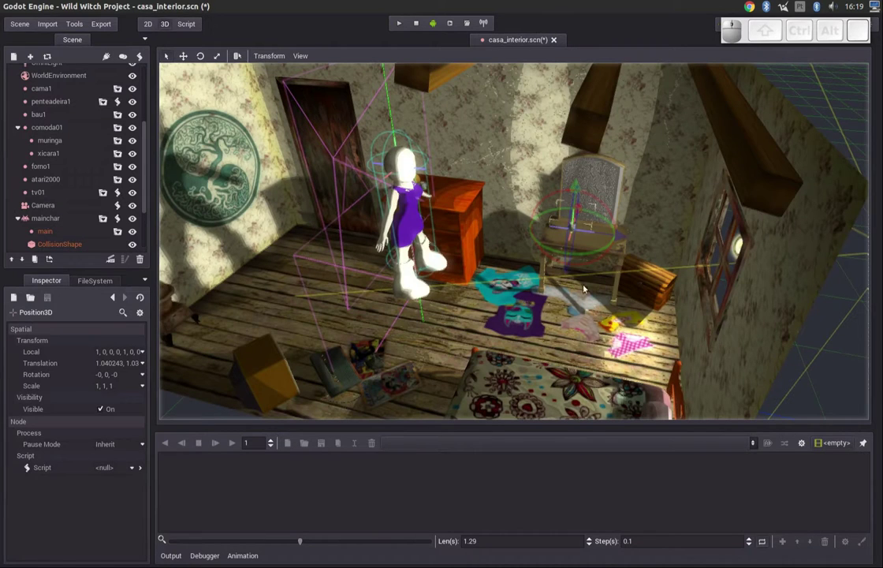
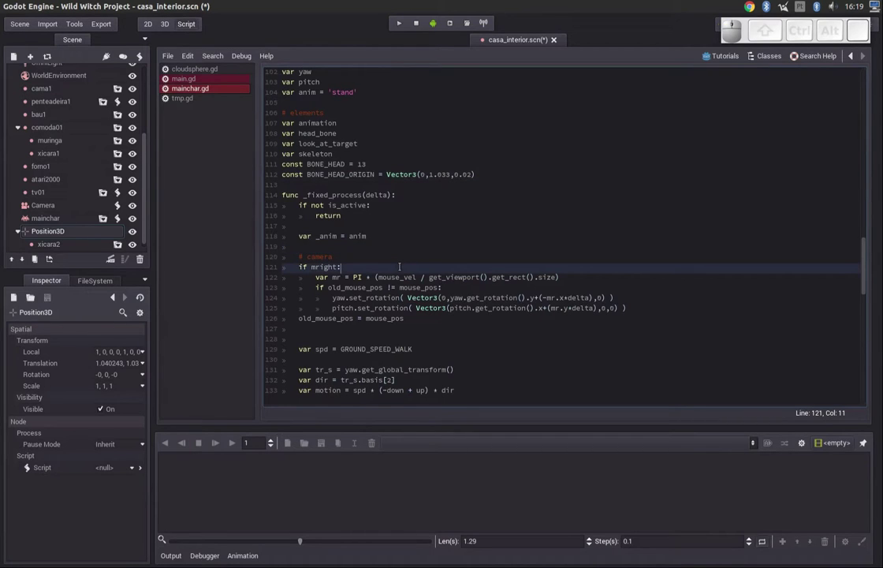
# Move the caret through the variable declarations and select the 'var skeleton' line.
pyautogui.press('Down')
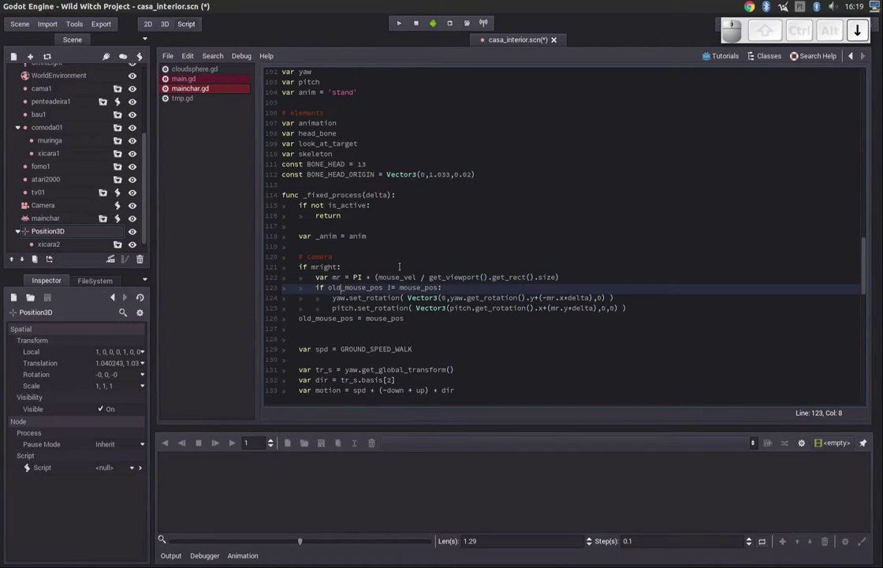
pyautogui.press('Up')
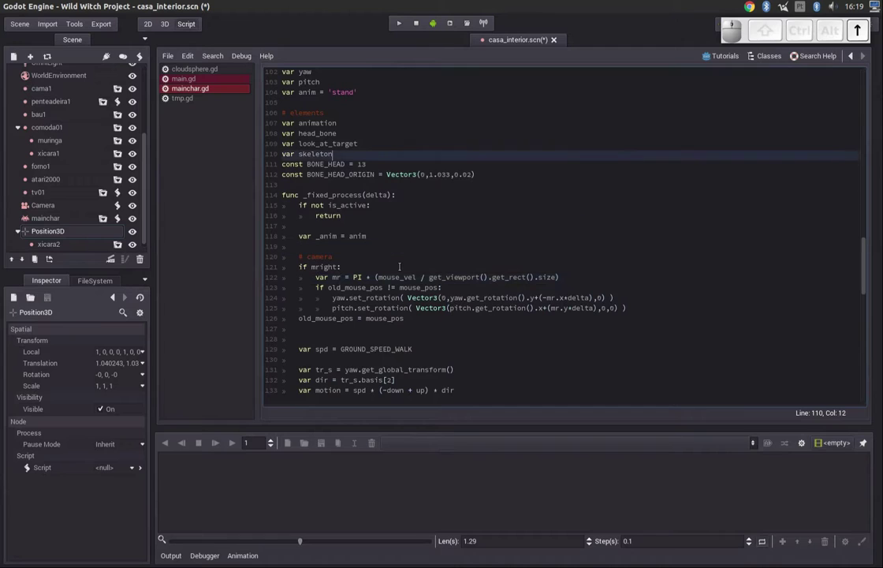
pyautogui.press('Home')
pyautogui.press('Up')
pyautogui.press('Down')
pyautogui.press('Up')
pyautogui.press('Down')
pyautogui.press('Down')
pyautogui.press('shift+End')
pyautogui.press('Down')
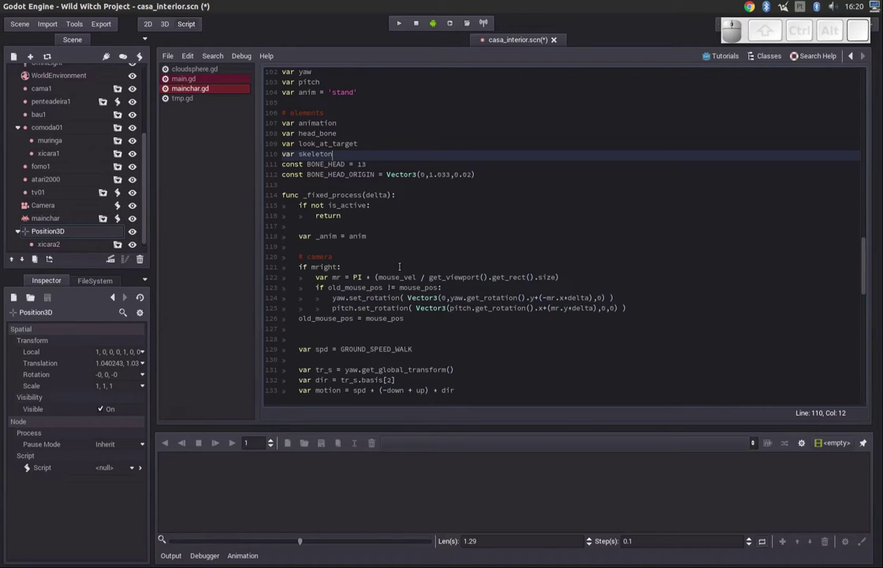
pyautogui.press('Home')
pyautogui.press('shift+End')
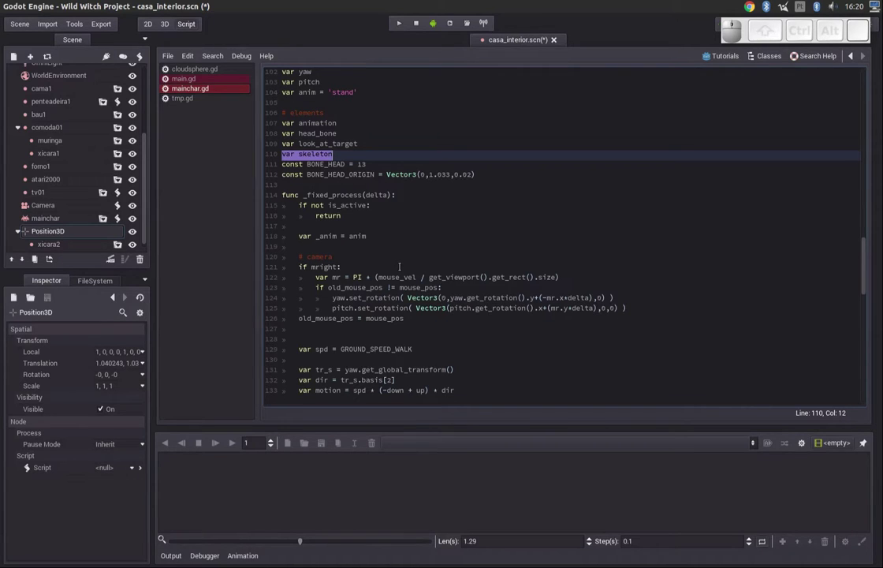
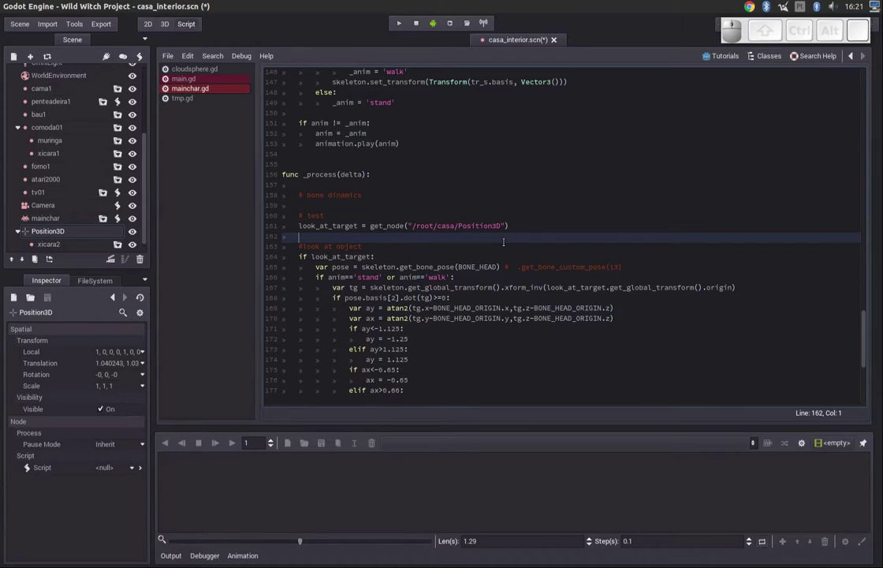
pyautogui.press('Up')
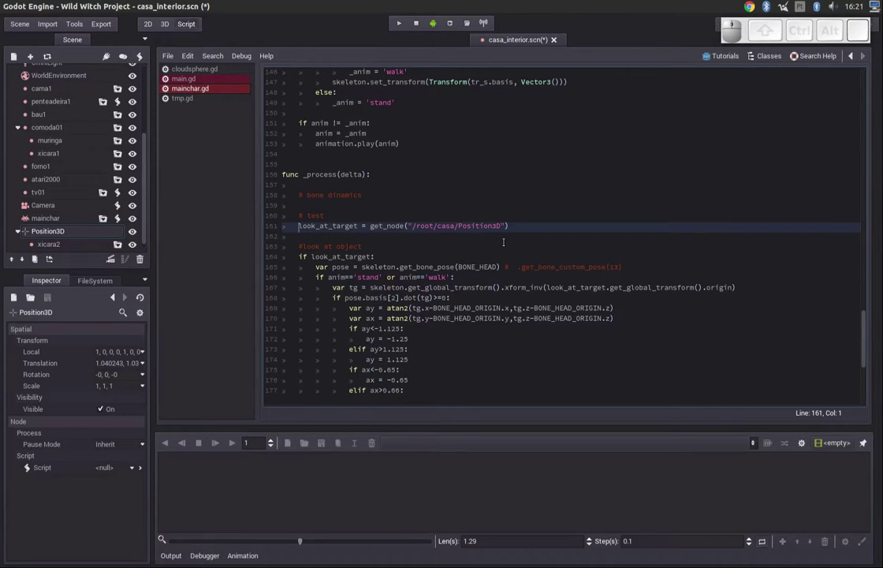
pyautogui.press('Up')
pyautogui.press('Home')
pyautogui.press('shift+End')
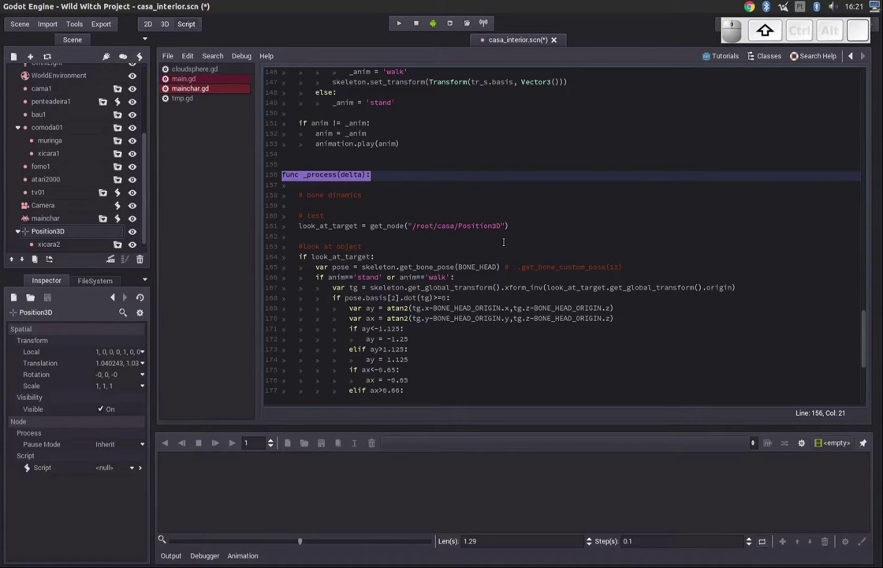
pyautogui.press('Down')
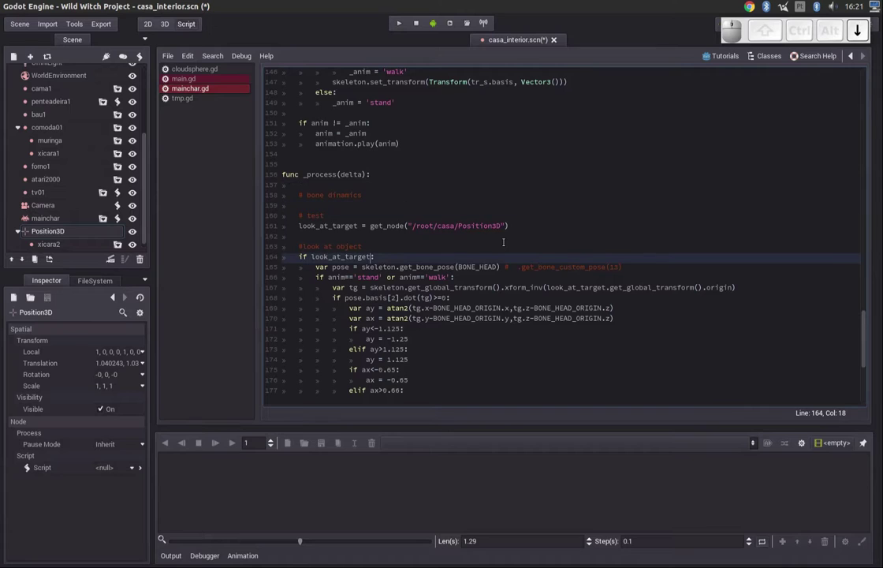
pyautogui.press('Up')
pyautogui.press('Home')
pyautogui.press('shift+End')
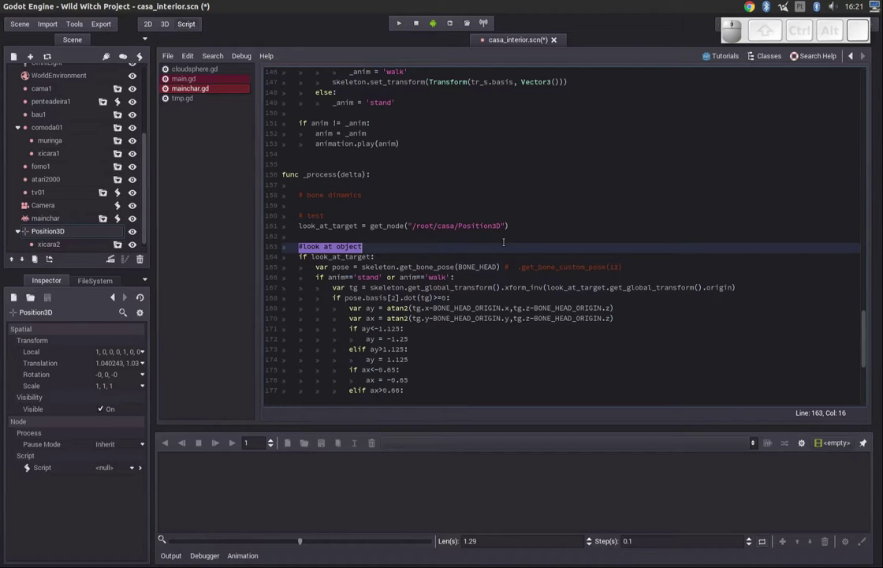
pyautogui.press('Down')
pyautogui.press('Home')
pyautogui.press('shift+End')
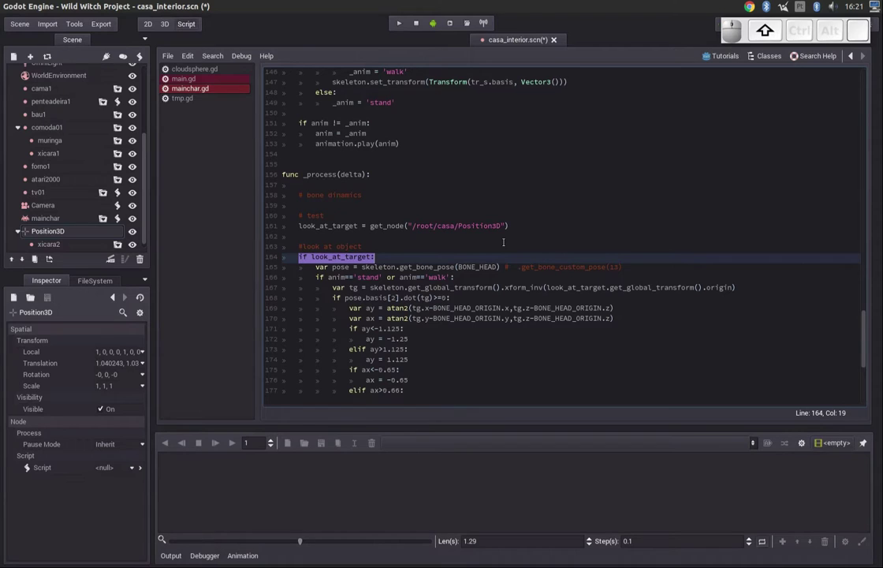
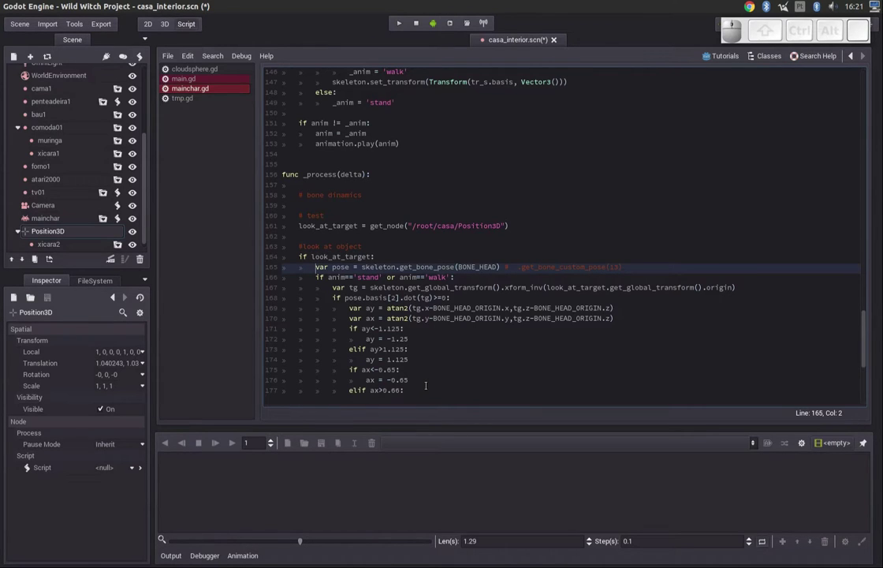
pyautogui.press('shift+Right')
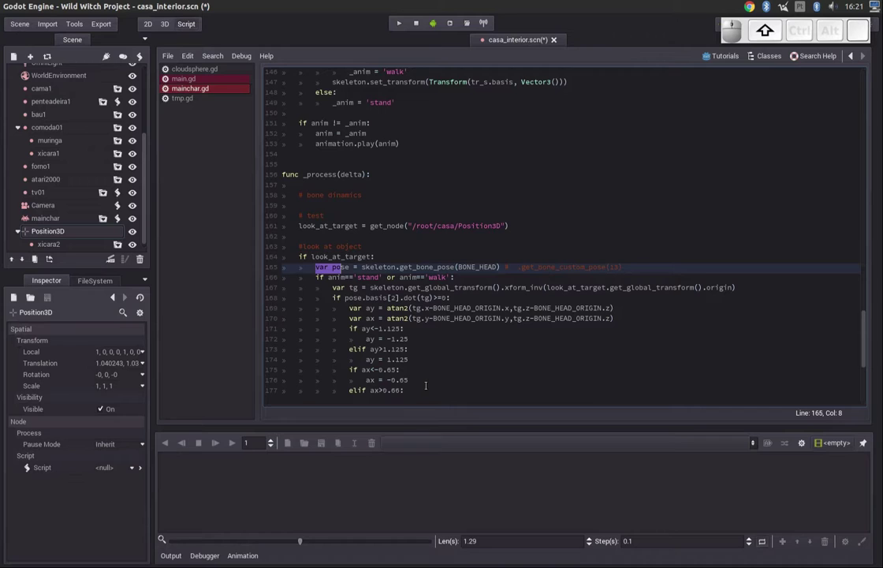
pyautogui.press('shift+Left')
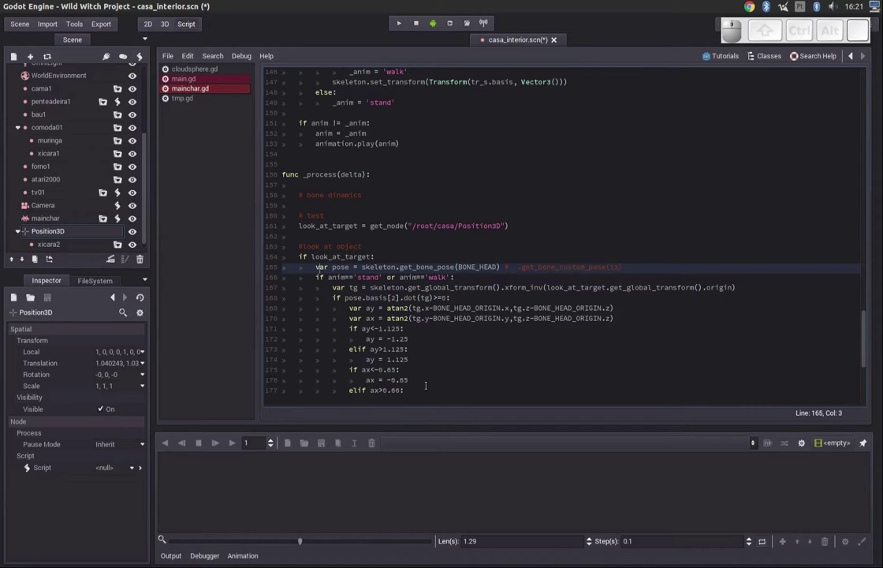
pyautogui.press('Down')
pyautogui.press('Left')
pyautogui.press('End')
pyautogui.press('Left')
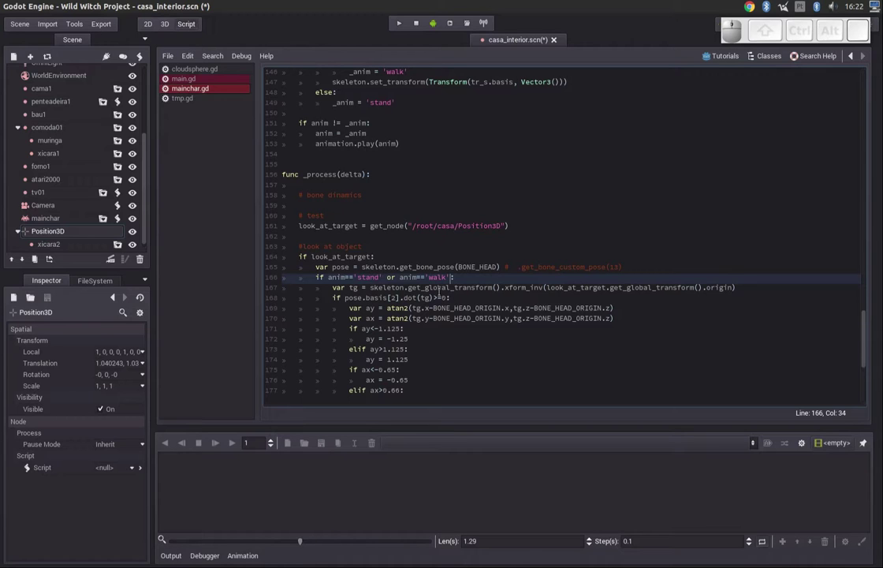
pyautogui.press('Down')
pyautogui.press('Up')
pyautogui.press('Home')
pyautogui.press('Right')
pyautogui.press('Left')
pyautogui.press('Right')
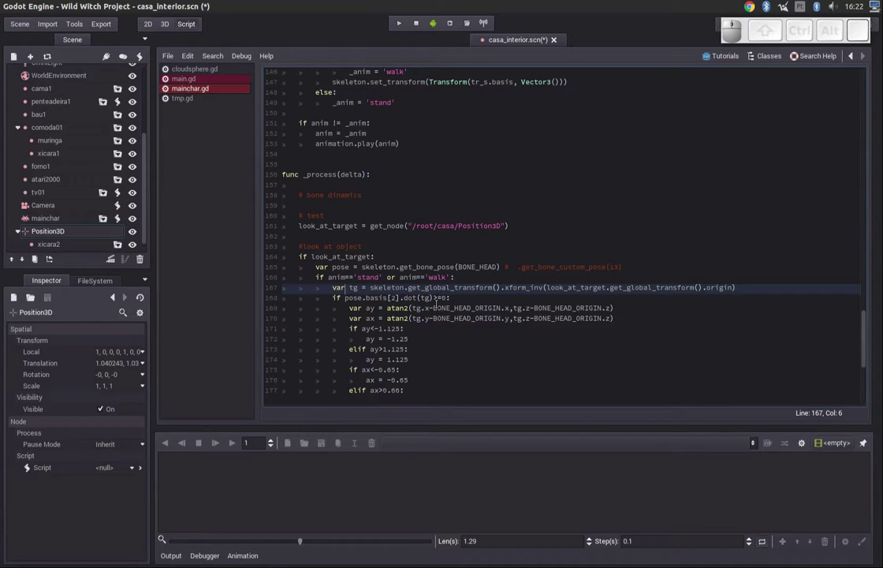
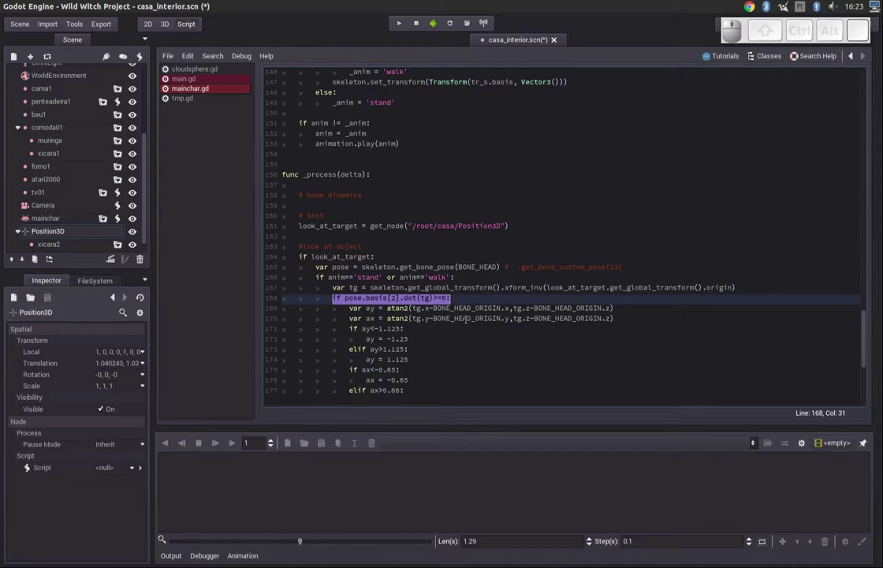
pyautogui.press('Down')
pyautogui.press('Home')
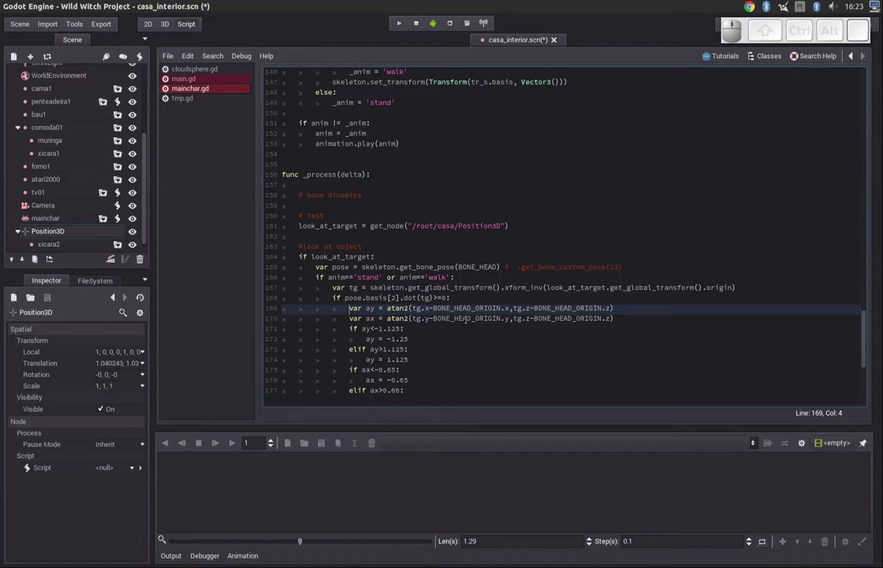
pyautogui.press('shift+End')
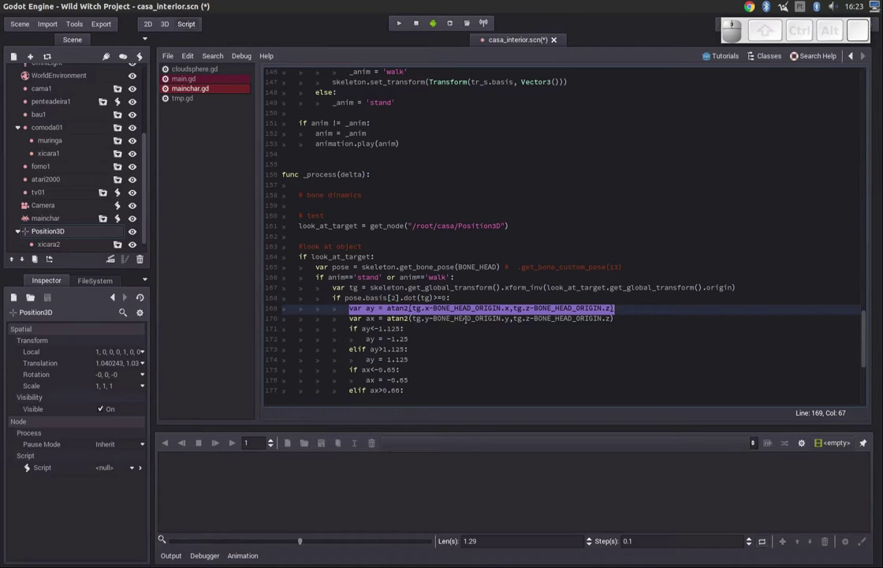
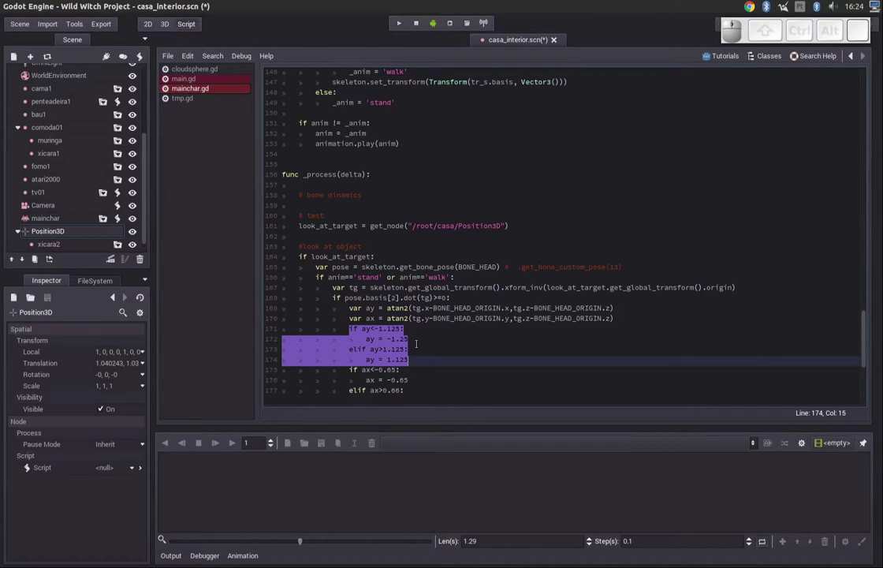
pyautogui.press('Up')
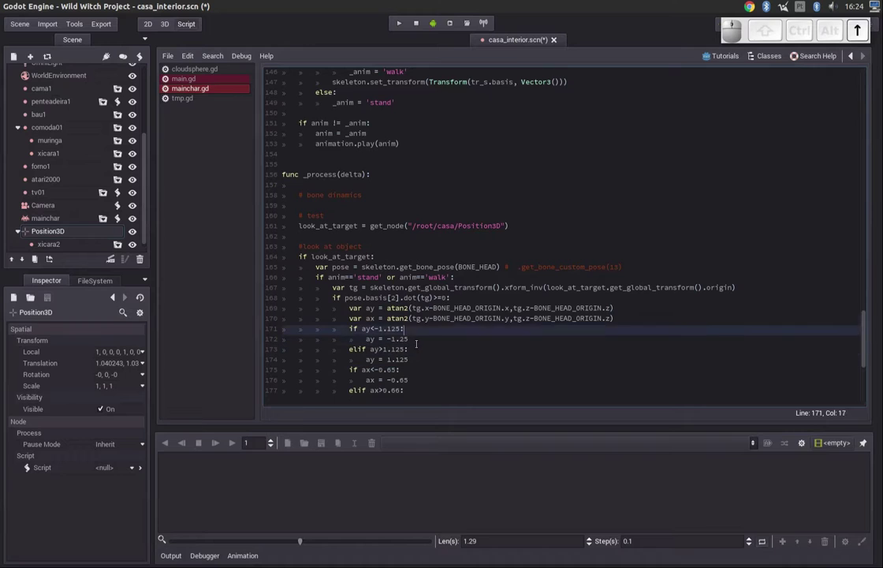
pyautogui.press('Down')
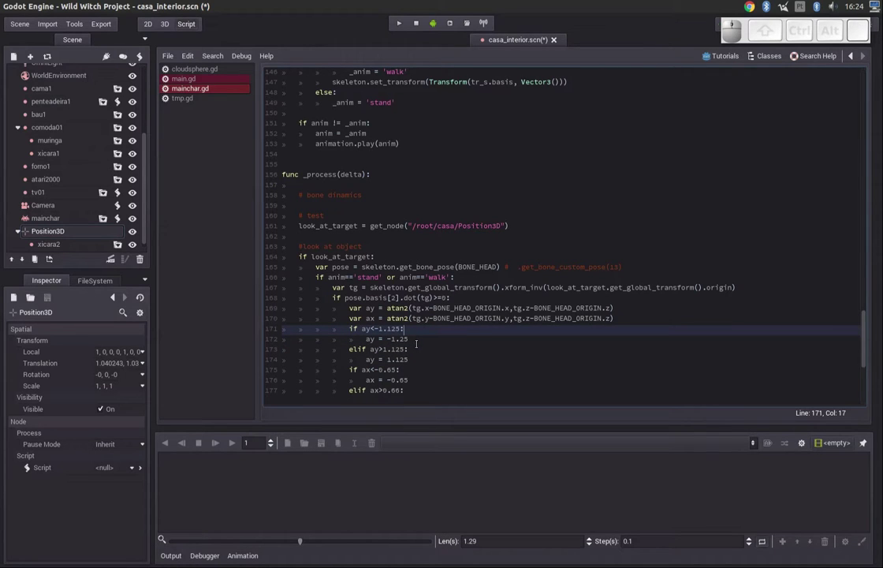
pyautogui.press('Down')
pyautogui.press('Home')
pyautogui.press('shift+Down')
pyautogui.press('shift+End')
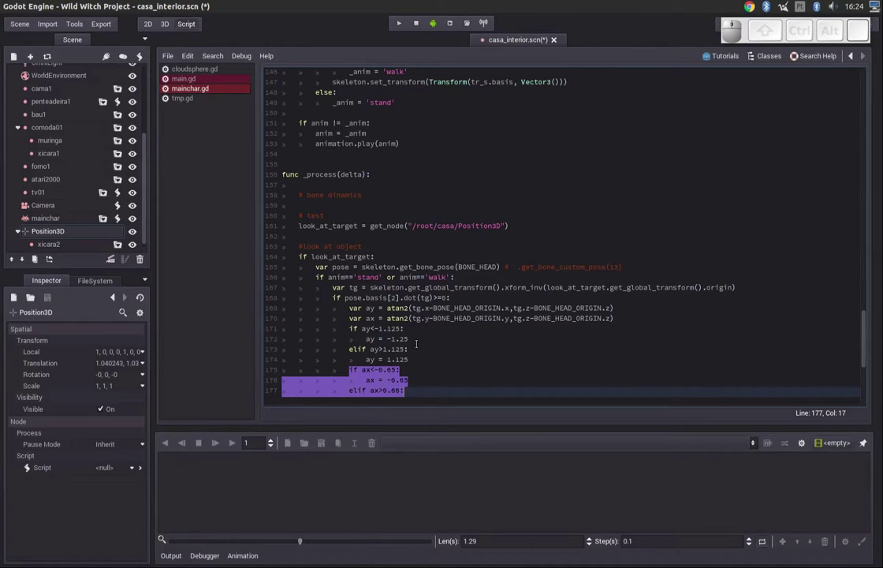
pyautogui.press('Down')
pyautogui.press('Up')
pyautogui.press('Home')
pyautogui.press('Up')
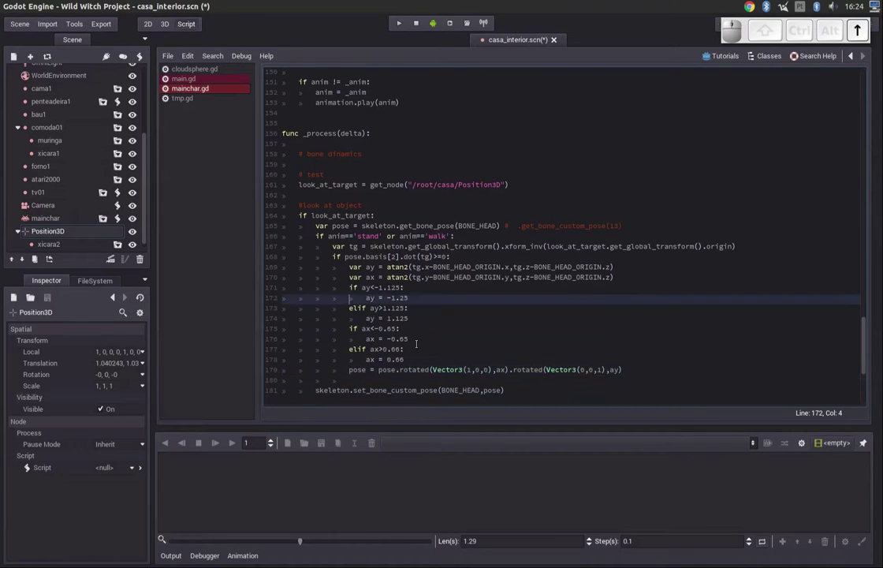
pyautogui.press('Right')
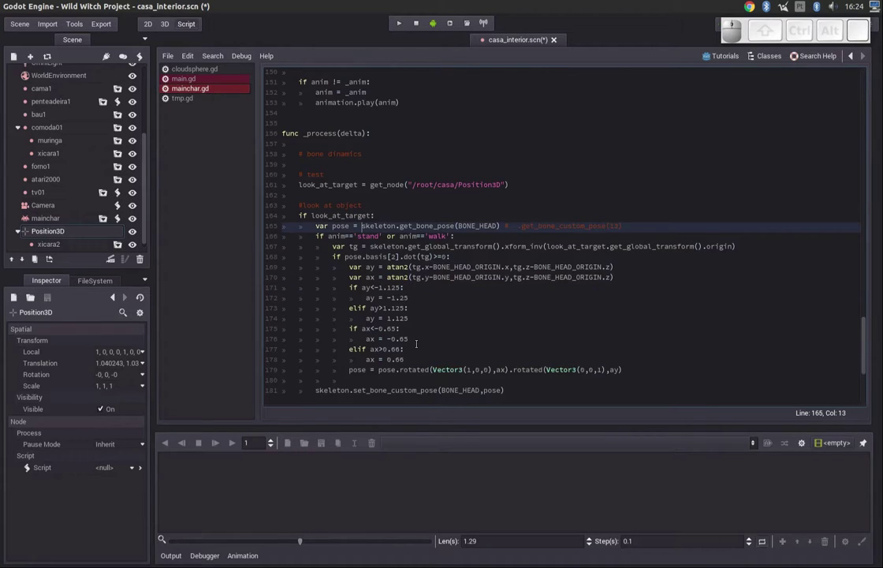
pyautogui.press('shift+Right')
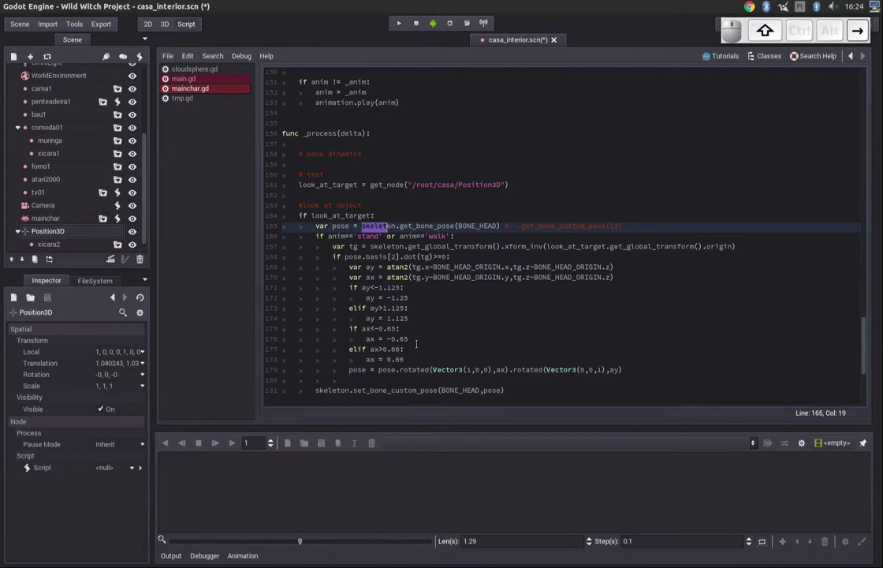
pyautogui.press('shift+Right')
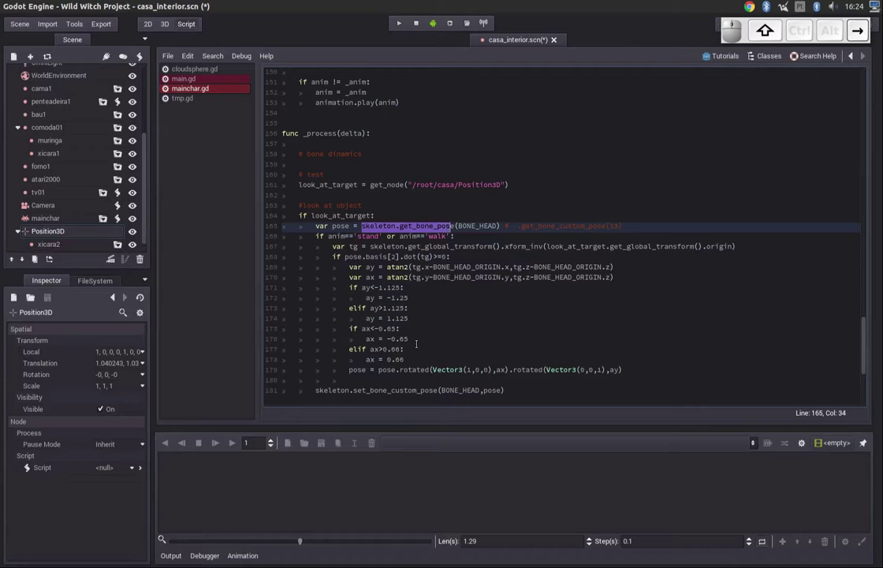
pyautogui.press('shift+Down')
pyautogui.press('Up')
pyautogui.press('Left')
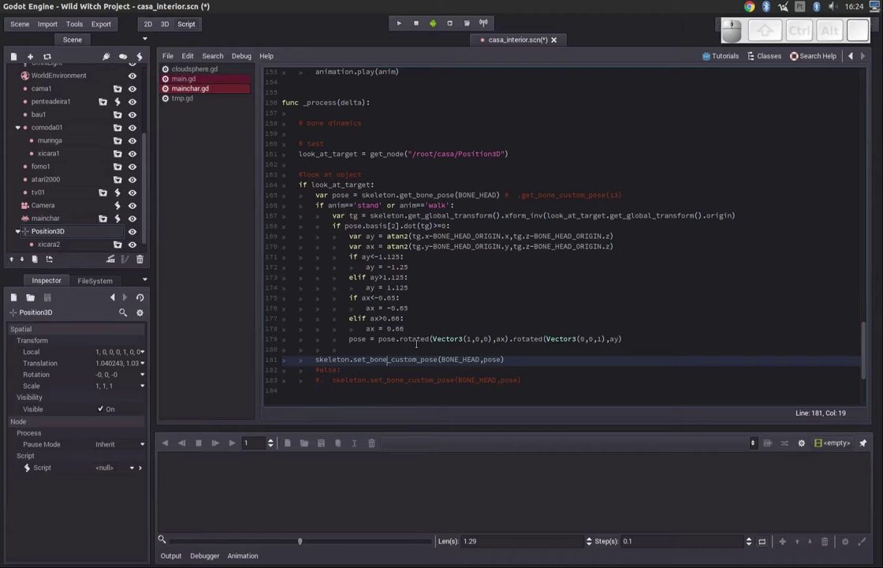
pyautogui.press('Left')
pyautogui.press('Right')
pyautogui.press('Left')
pyautogui.press('End')
pyautogui.press('Left')
pyautogui.press('Home')
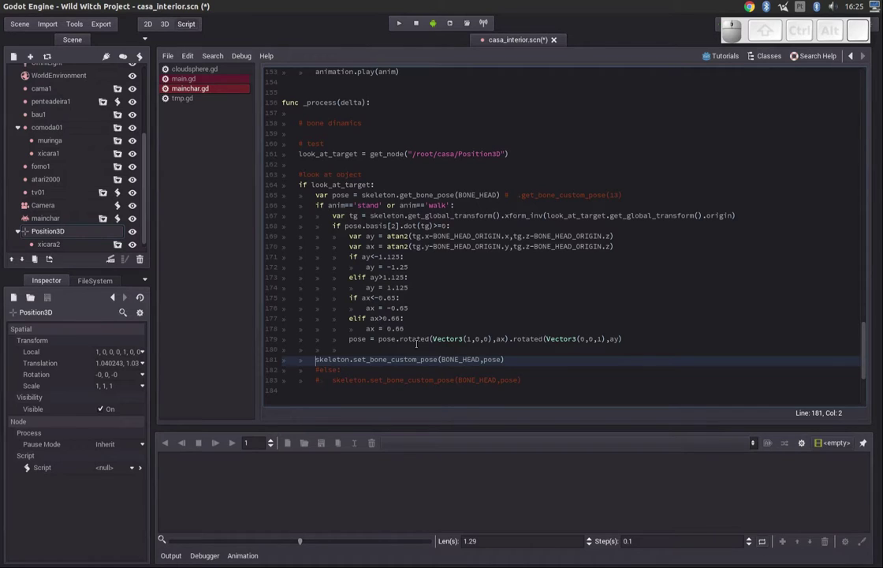
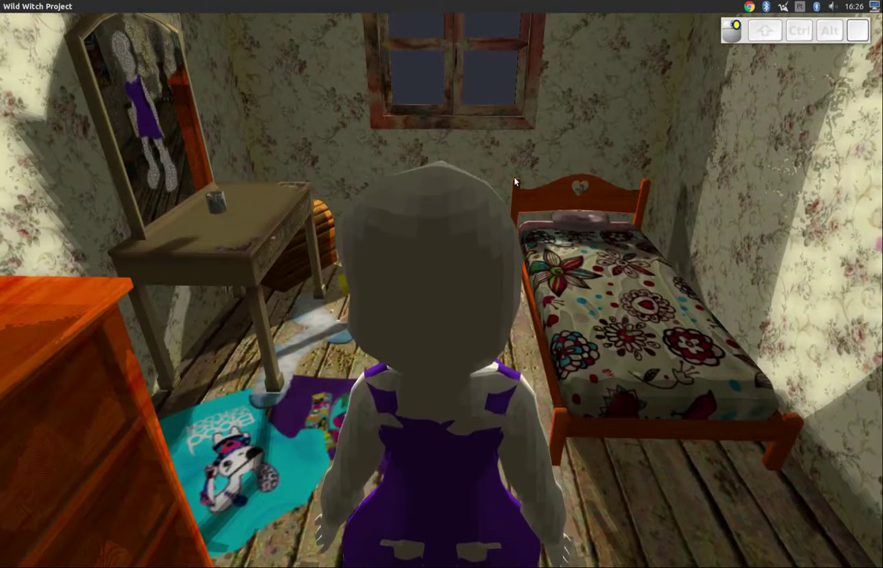
# Walk the character forward through the bedroom in the running game.
pyautogui.press('w')
pyautogui.rightClick(516, 180)
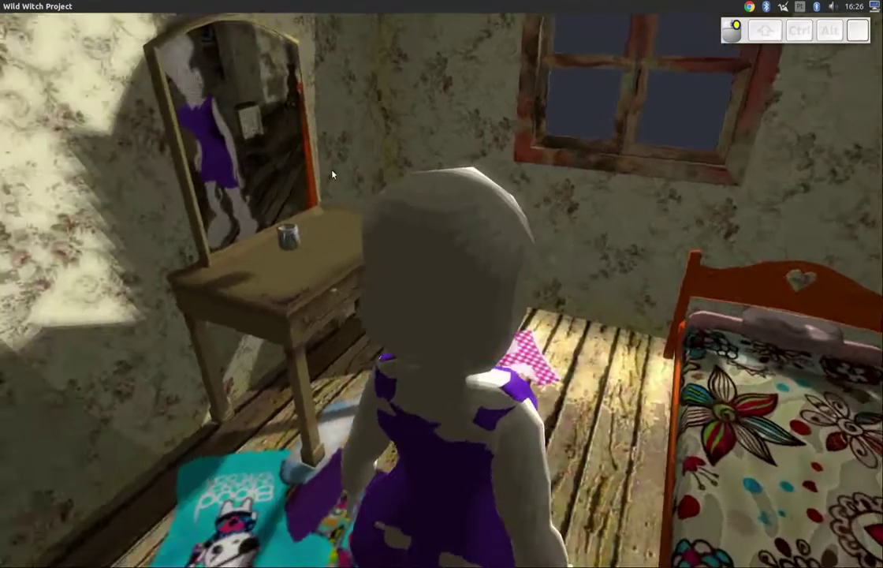
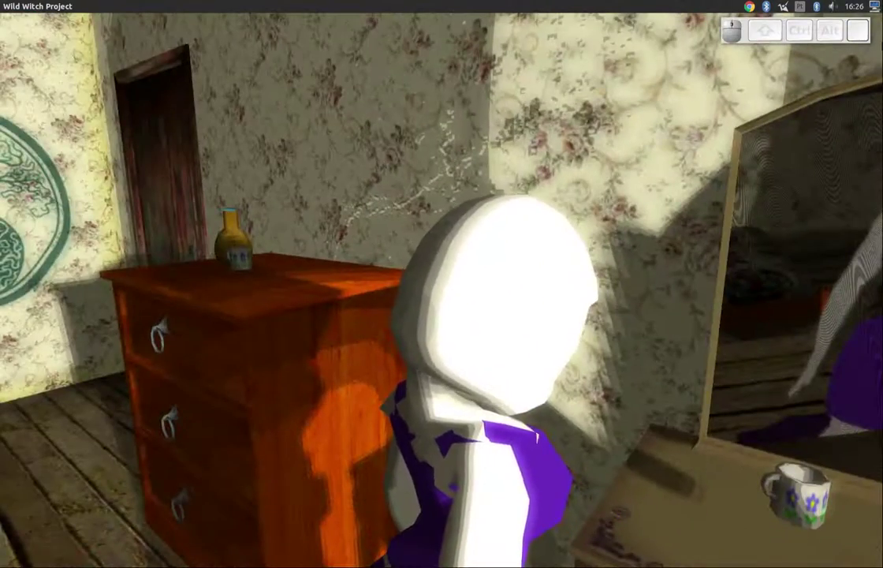
# Stop the running game and select the Position3D look-at target in the 3D scene view.
pyautogui.click(33, 9)
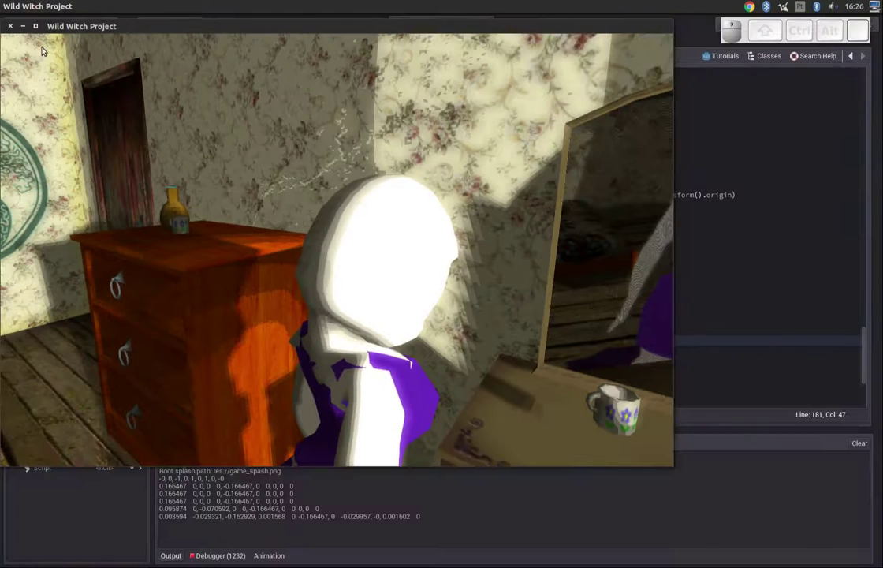
pyautogui.click(16, 26)
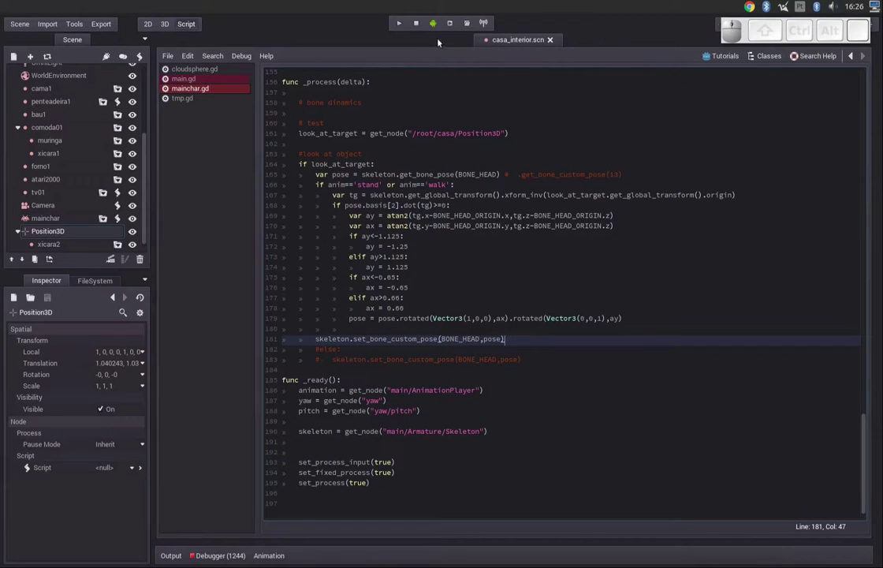
pyautogui.click(164, 27)
pyautogui.click(596, 240)
# Move Position3D across the room to a new spot and relaunch the game to test it.
pyautogui.moveTo(653, 160); pyautogui.dragTo(471, 157)
pyautogui.moveTo(510, 136); pyautogui.dragTo(427, 26)
pyautogui.click(404, 234)
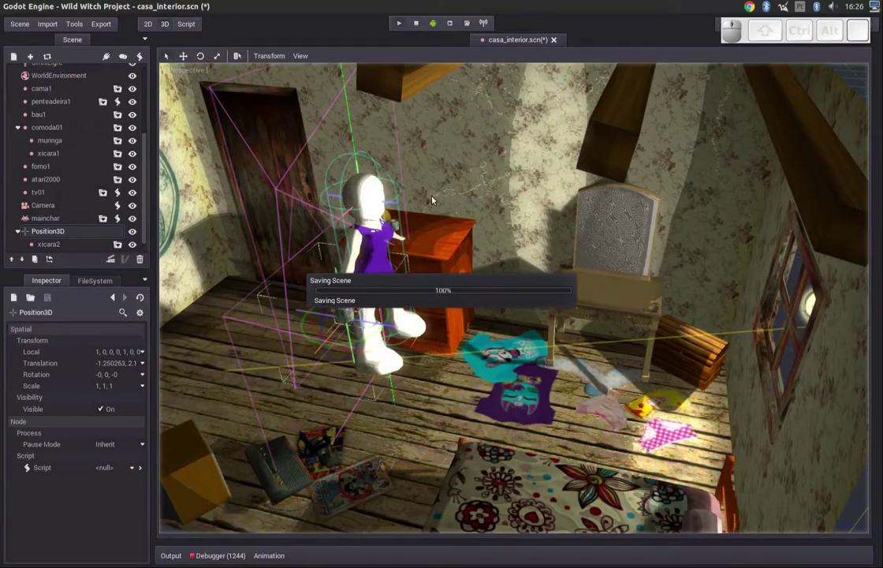
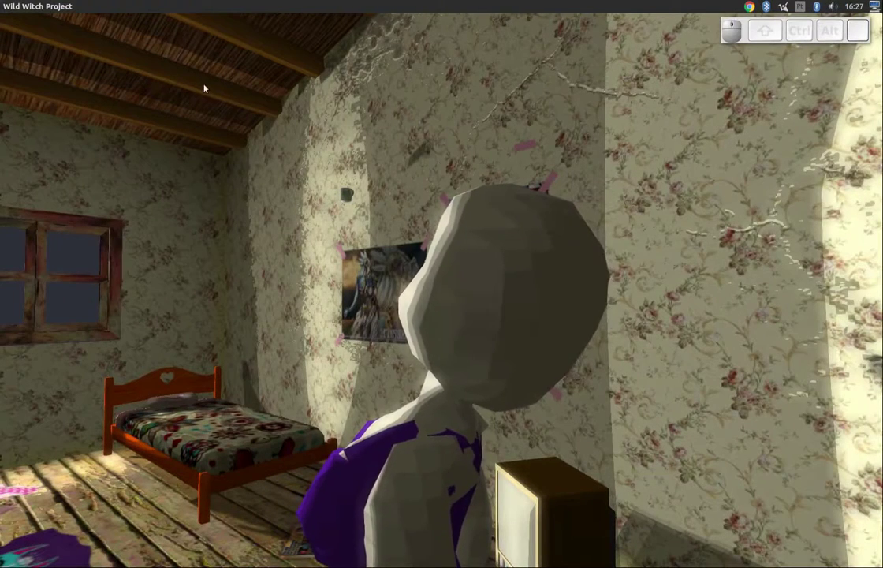
# Stop the game and place the Position3D target down on the bedroom floor beside the bed.
pyautogui.click(13, 10)
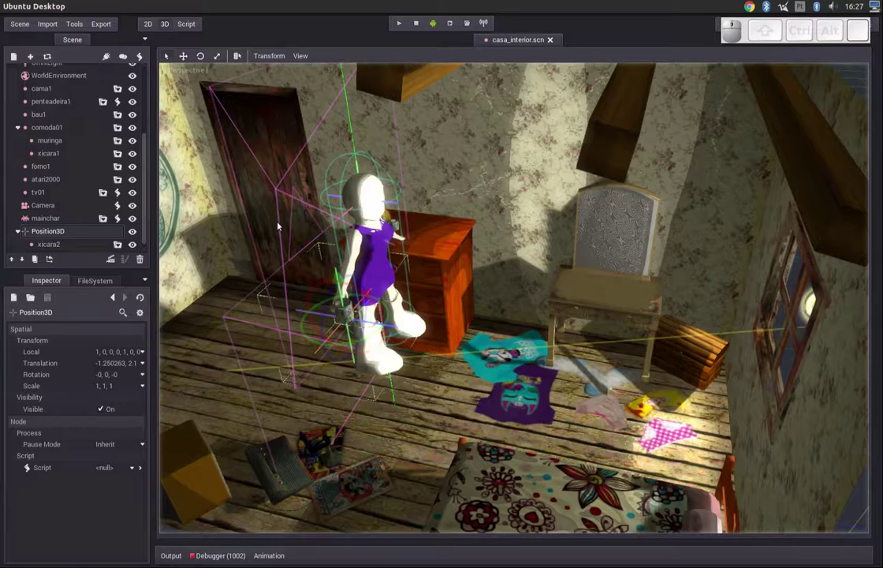
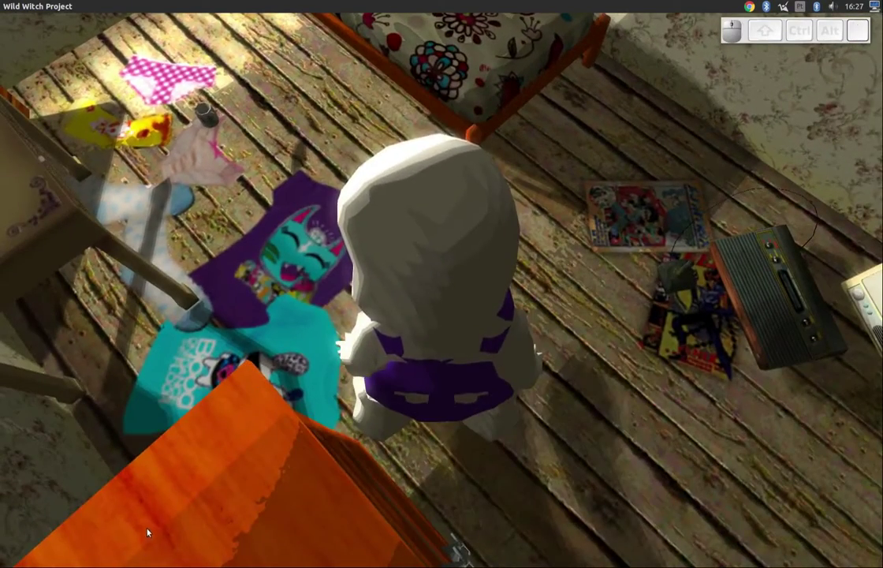
pyautogui.click(35, 8)
pyautogui.click(11, 30)
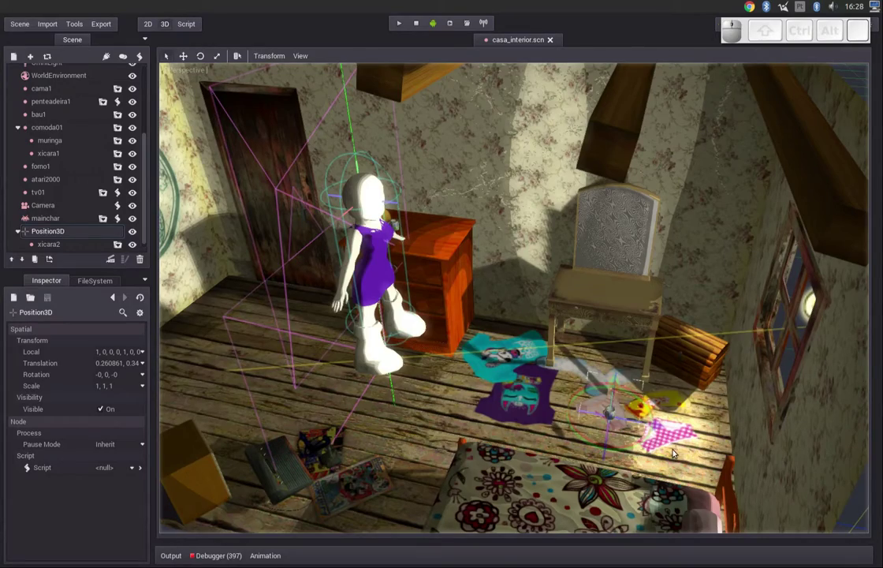
pyautogui.moveTo(677, 451); pyautogui.dragTo(677, 451)
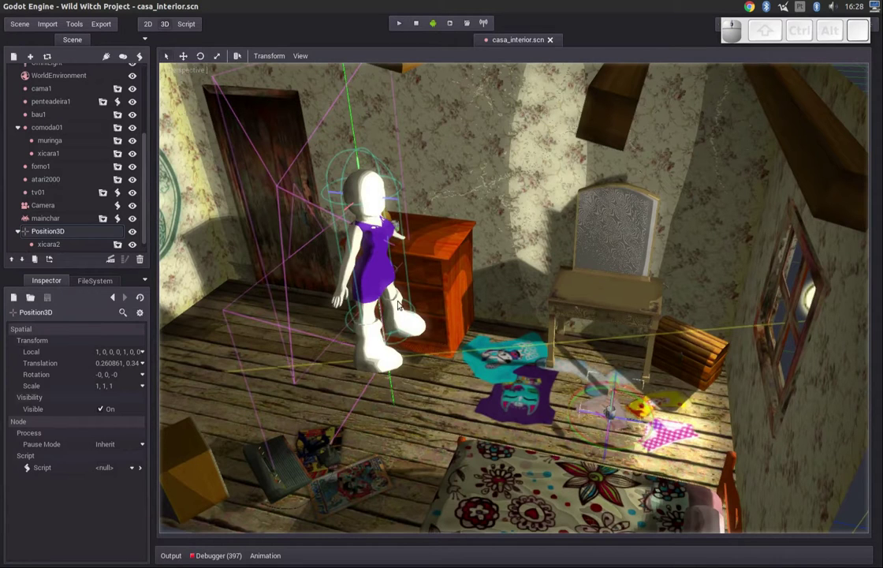
# Show mainchar.gd again, then orbit the game camera around the character to watch her head track the target.
pyautogui.click(189, 30)
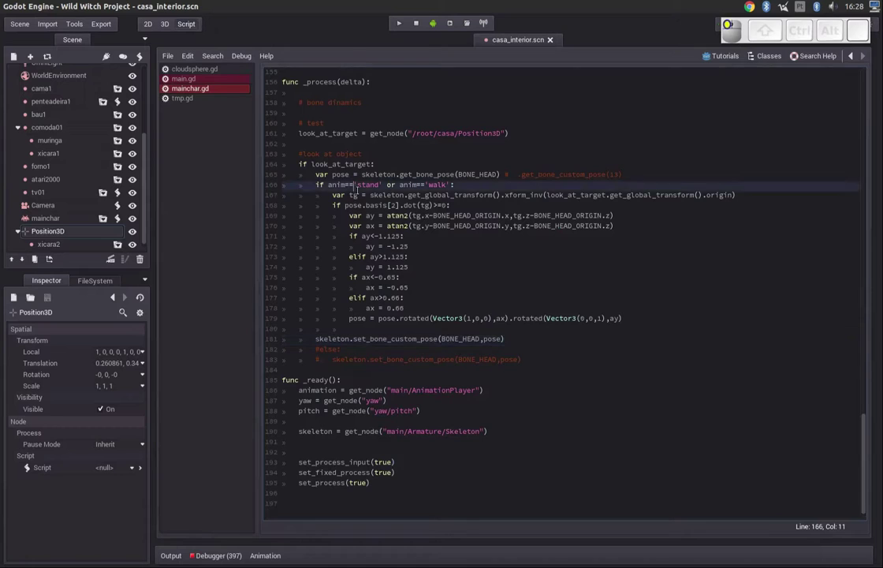
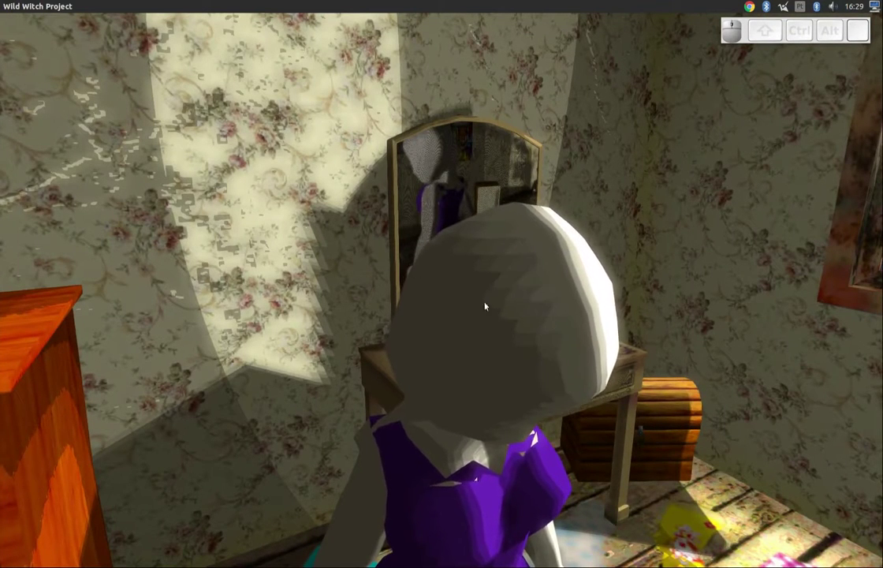
pyautogui.moveTo(688, 354); pyautogui.dragTo(369, 186)
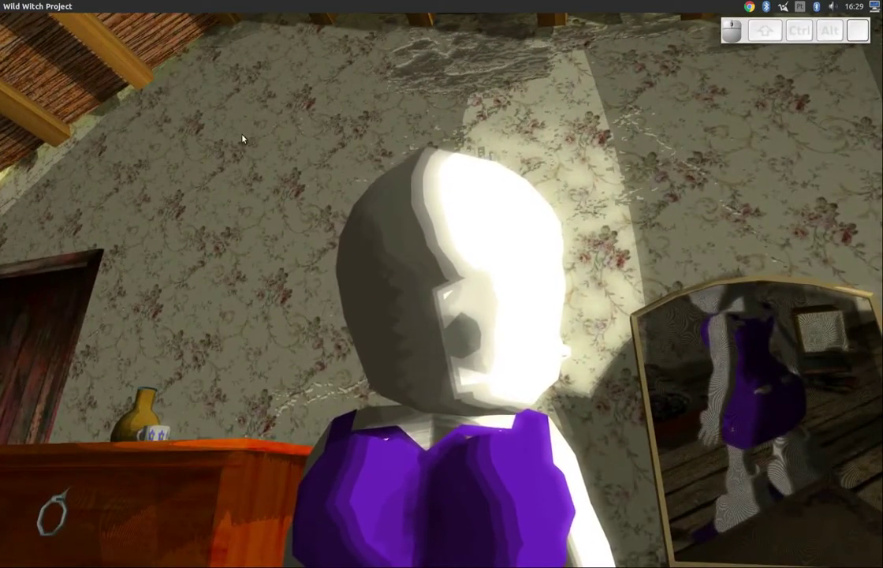